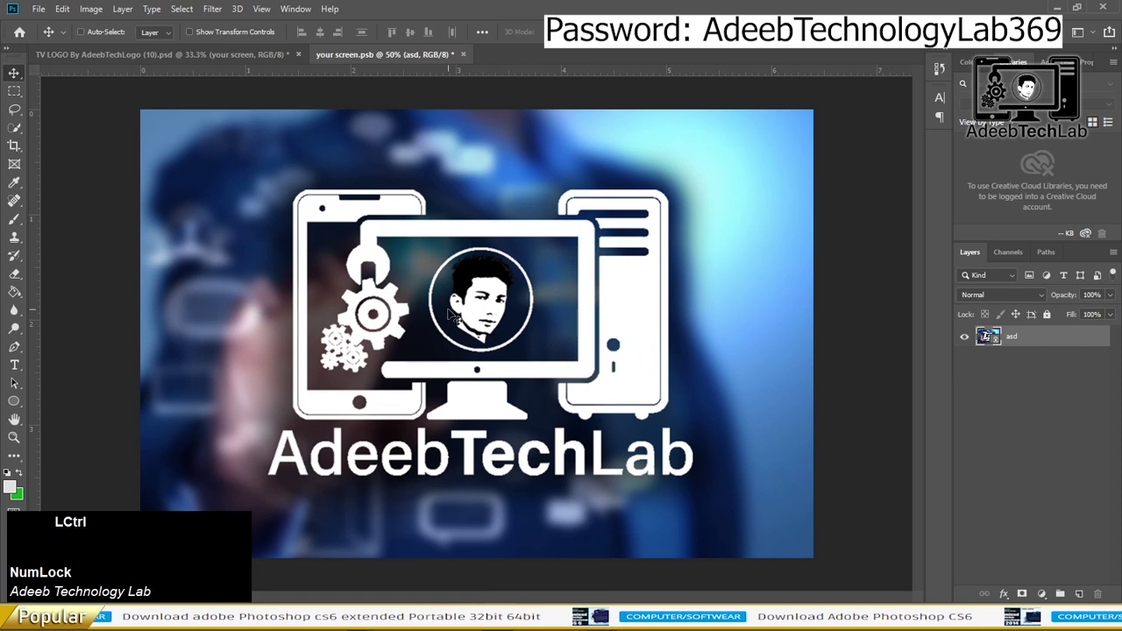
Switch to the living room mockup document and bring up Save As with a typed name
{"action": "left_click", "coordinate": [234, 57]}
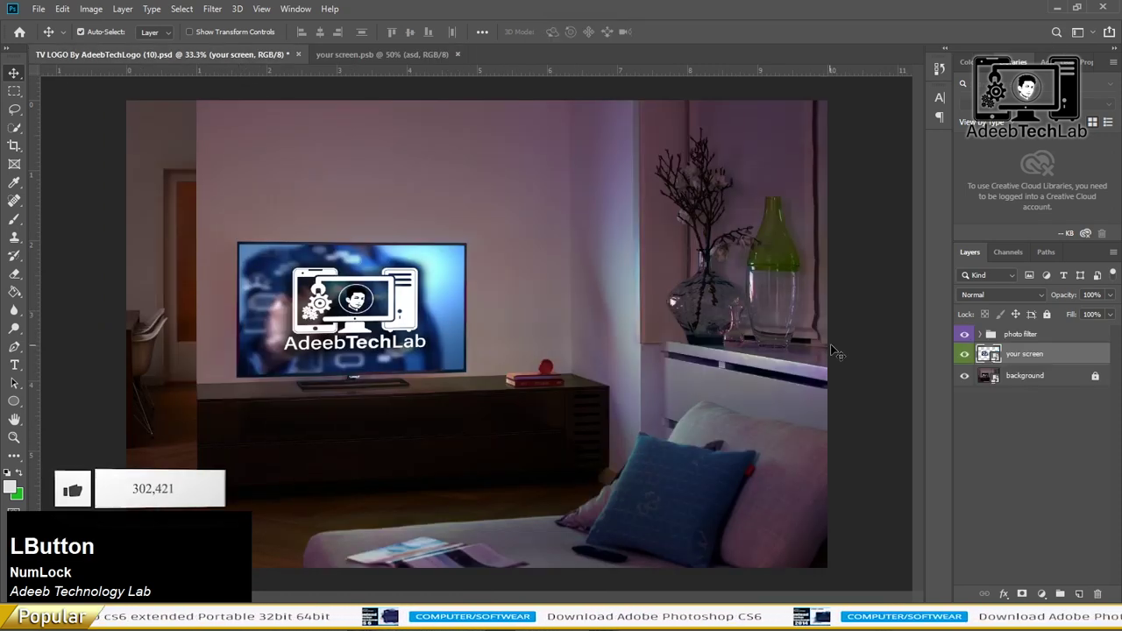
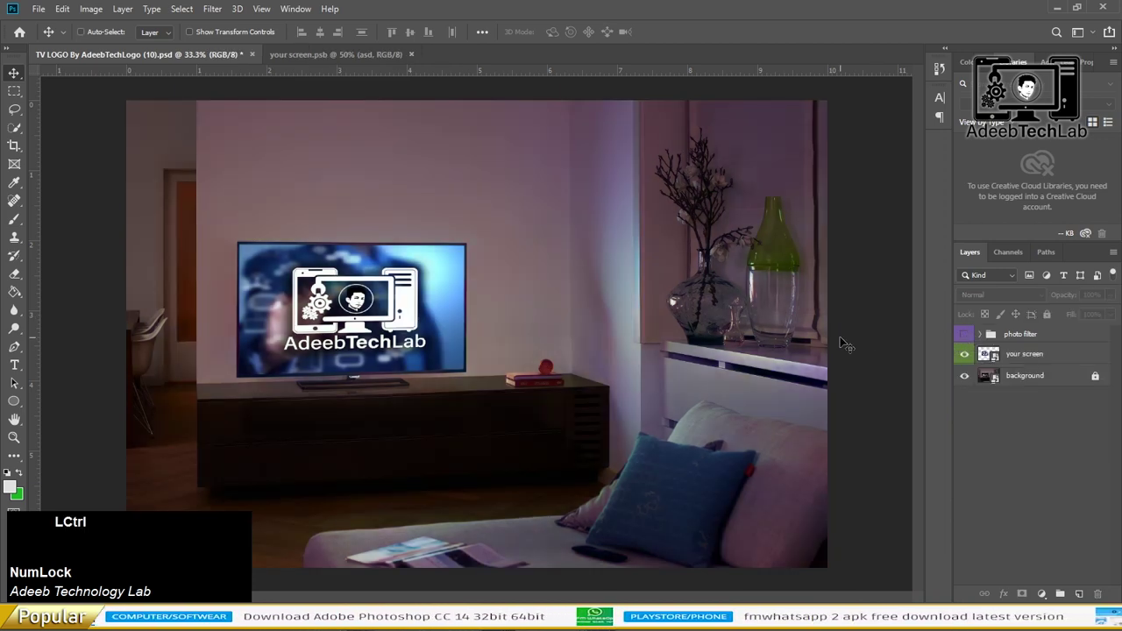
{"action": "type", "text": "sw"}
Save the mockup as 'TV LOGO By AdeebTechLogo (10).jpg' in JPEG format at quality 12, Maximum
{"action": "left_click", "coordinate": [268, 292]}
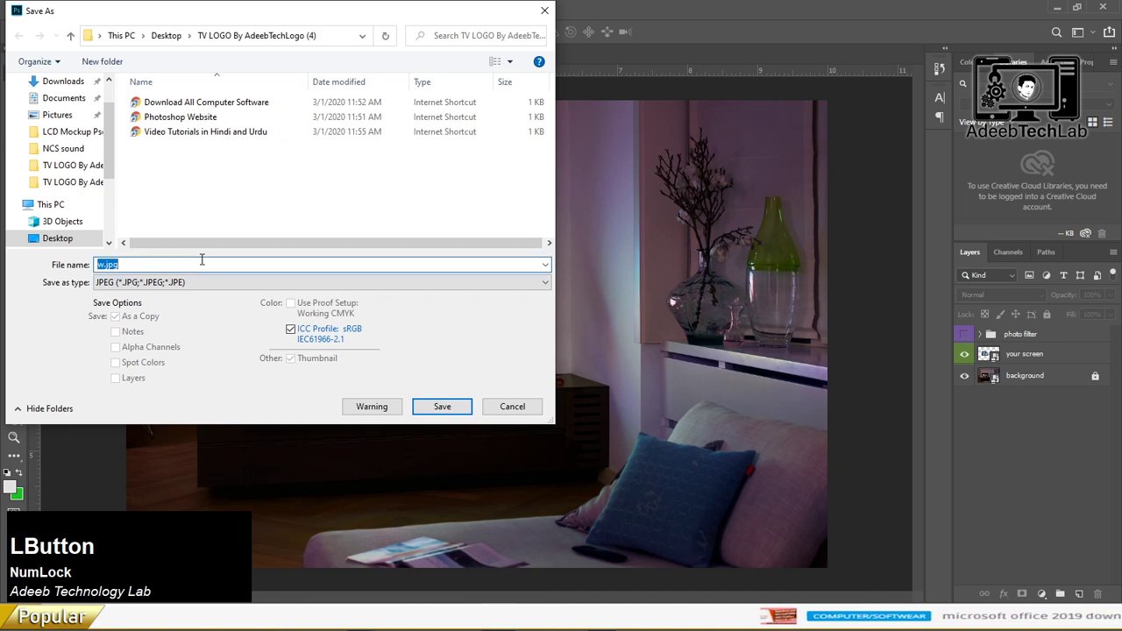
{"action": "key", "text": "BackSpace"}
{"action": "left_click", "coordinate": [234, 368]}
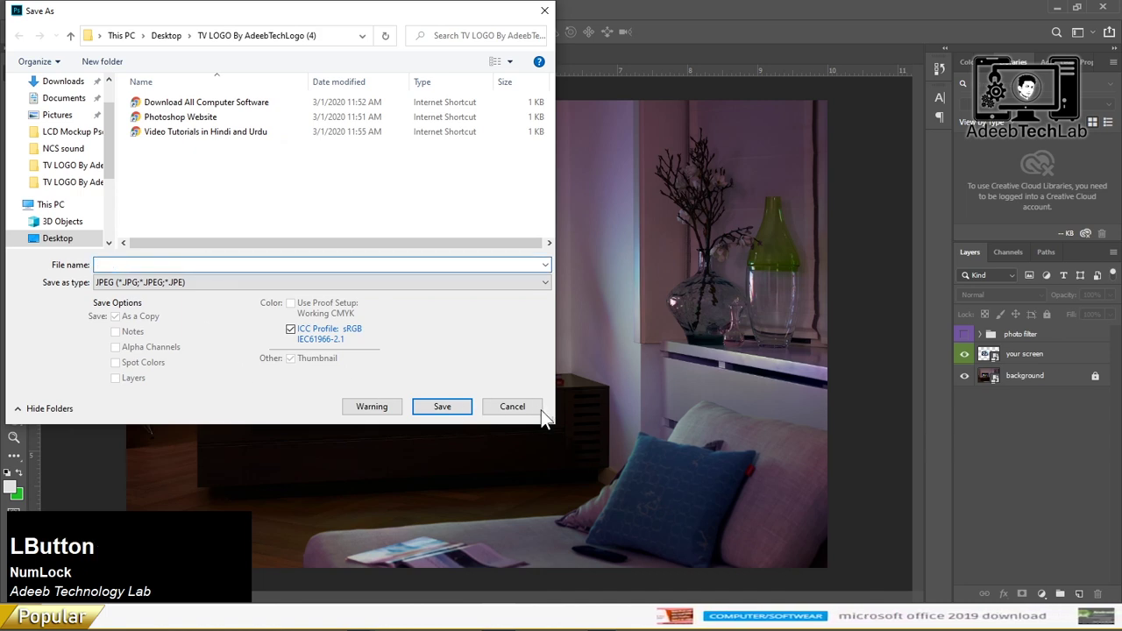
{"action": "key", "text": "ctrl+shift+s"}
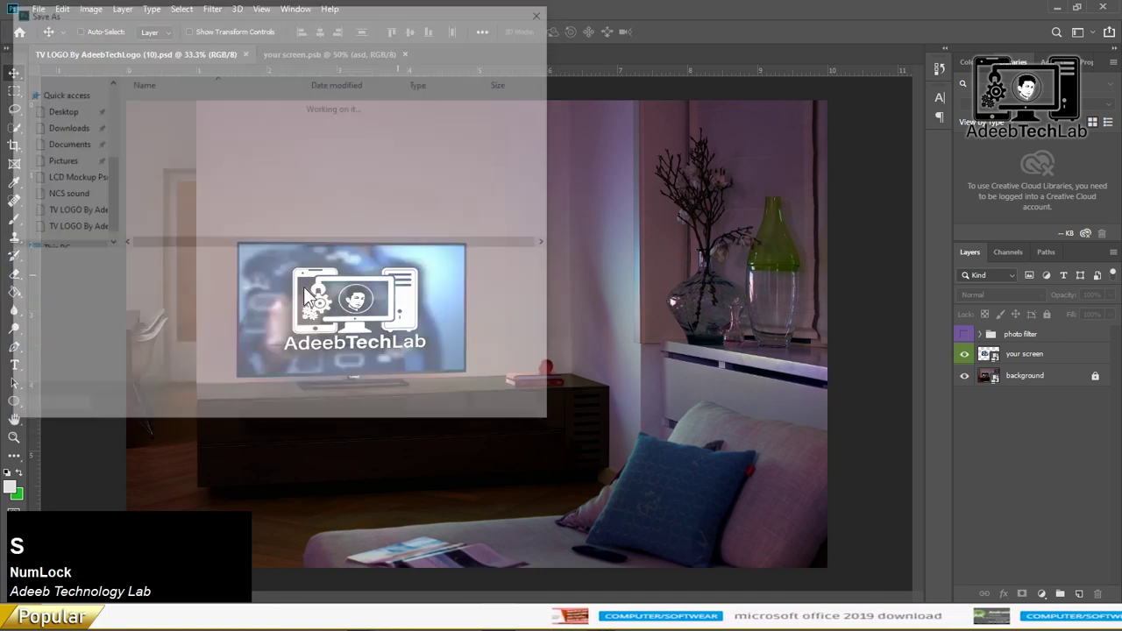
{"action": "left_click", "coordinate": [251, 296]}
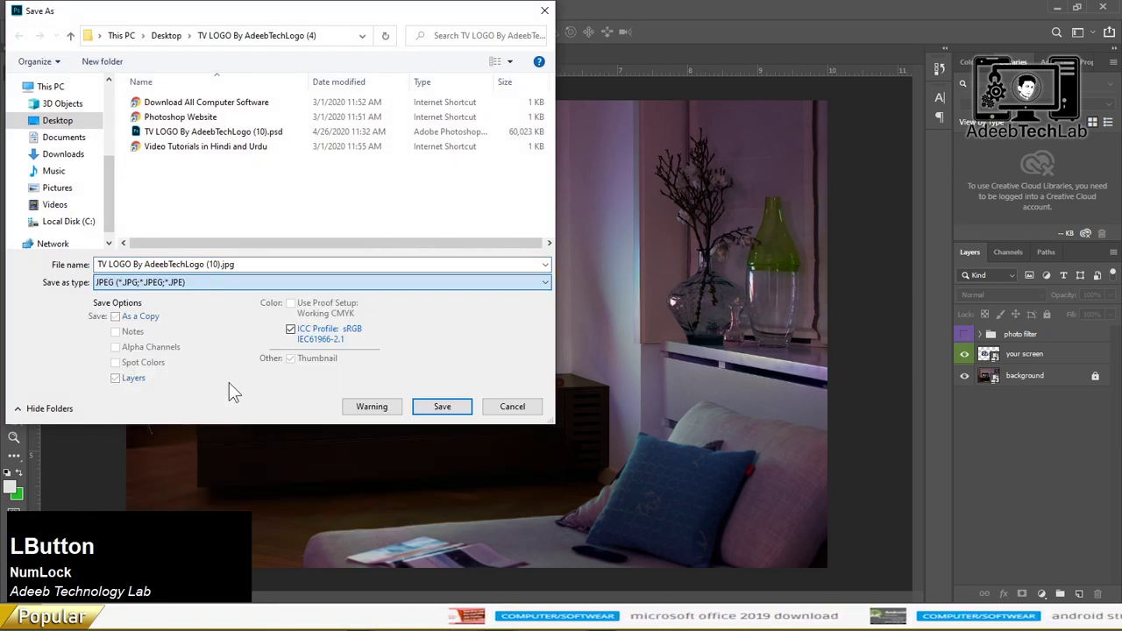